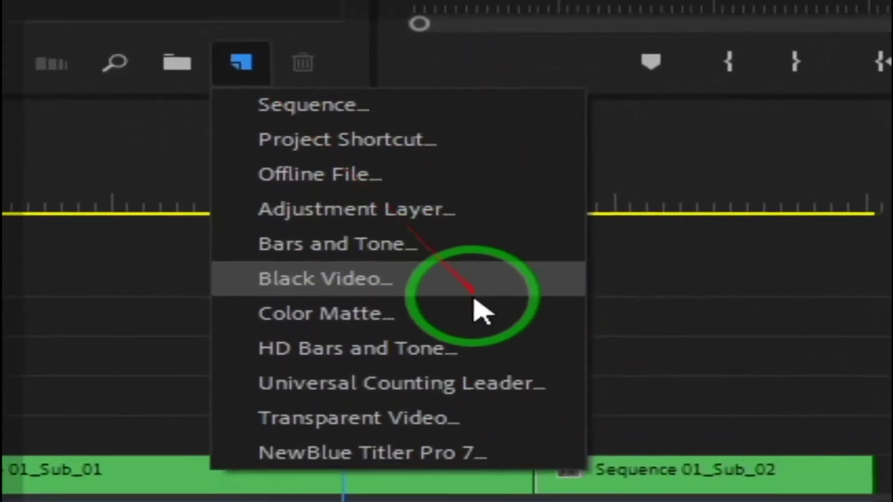
Create a new color matte and accept its default video settings
{"action": "left_click", "coordinate": [417, 404]}
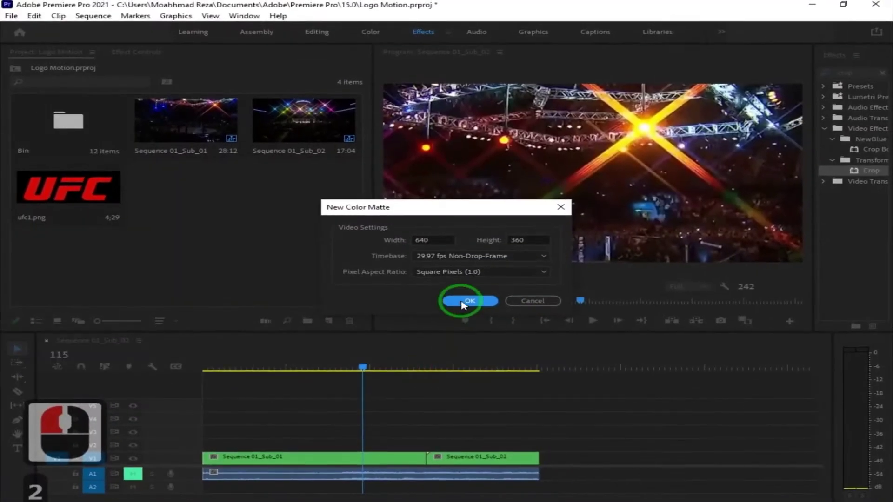
{"action": "left_click", "coordinate": [468, 305]}
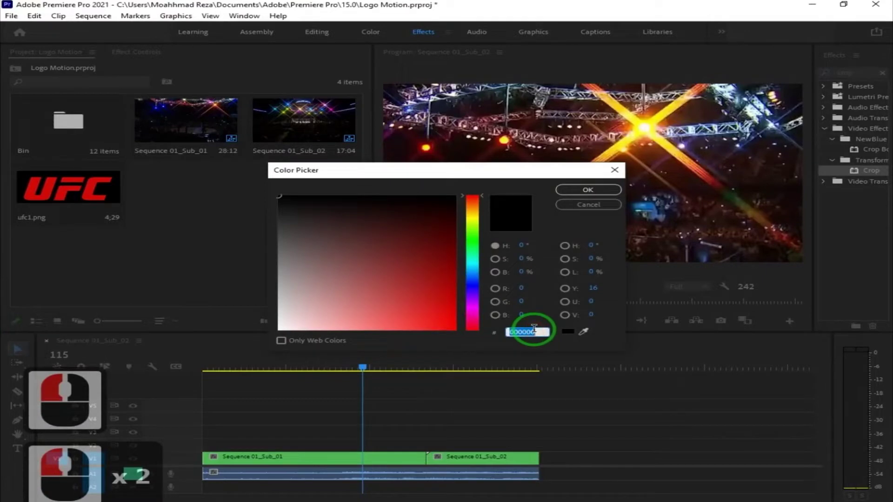
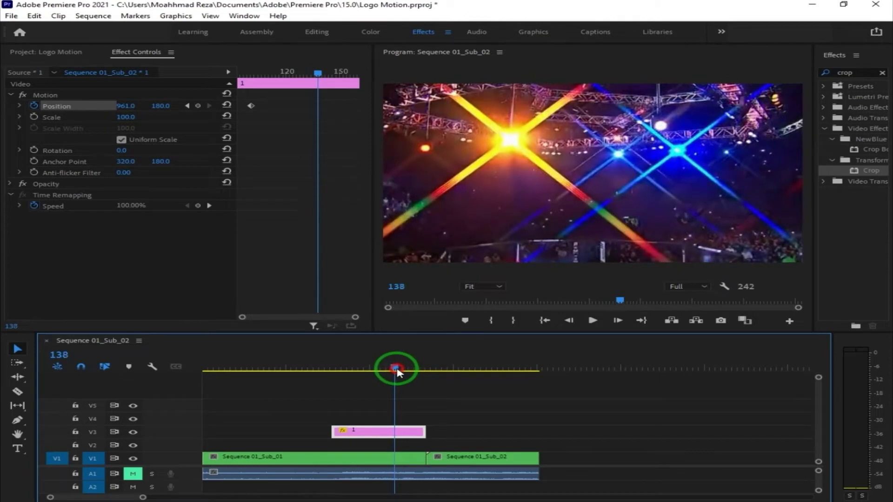
Add a second Position keyframe for the black matte at an earlier frame
{"action": "left_click_drag", "start_coordinate": [401, 374], "coordinate": [228, 111]}
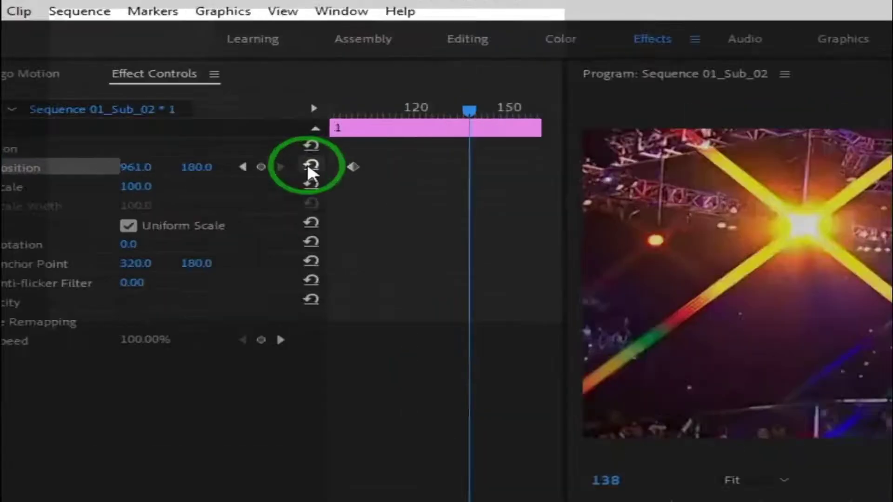
{"action": "key", "text": "2"}
{"action": "left_click_drag", "start_coordinate": [228, 110], "coordinate": [311, 374]}
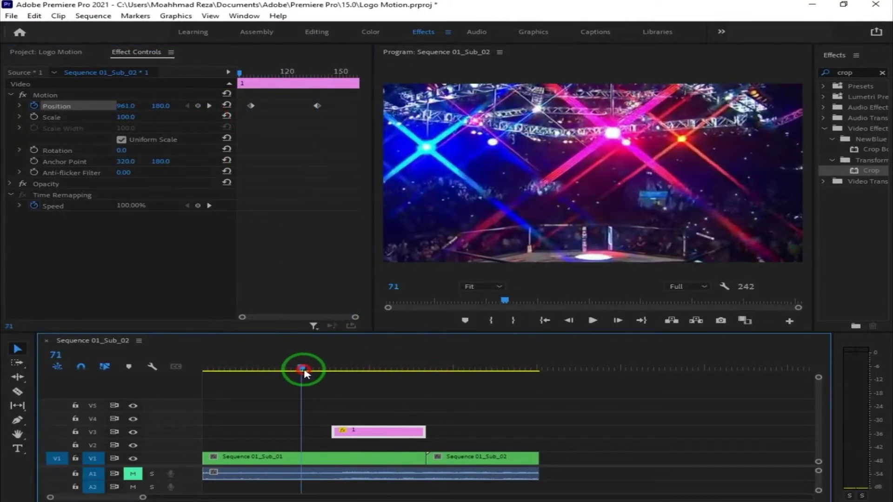
{"action": "left_click", "coordinate": [334, 378]}
{"action": "left_click", "coordinate": [371, 436]}
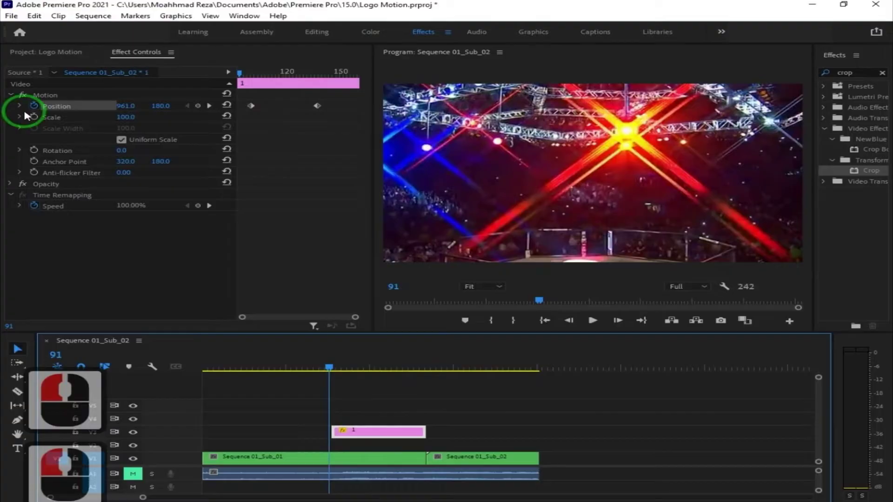
Apply Ease In/Ease Out to both position keyframes so the slide accelerates and decelerates
{"action": "left_click", "coordinate": [30, 124]}
{"action": "left_click", "coordinate": [256, 143]}
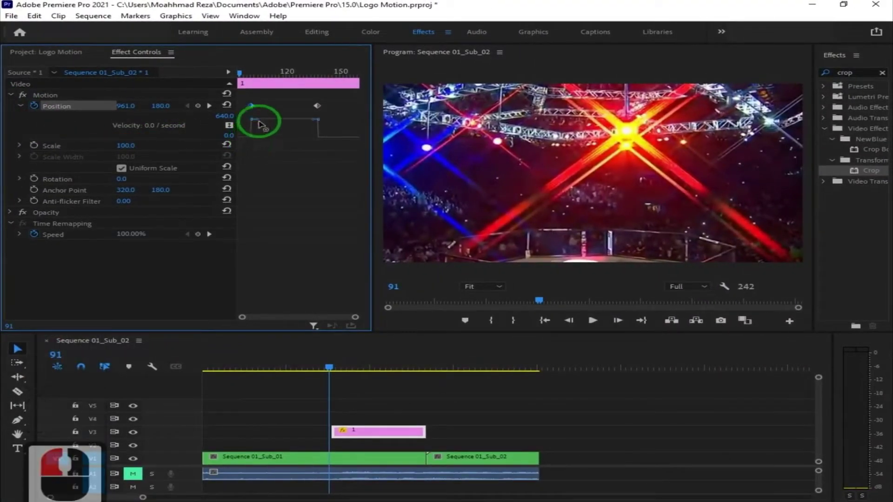
{"action": "left_click", "coordinate": [283, 147]}
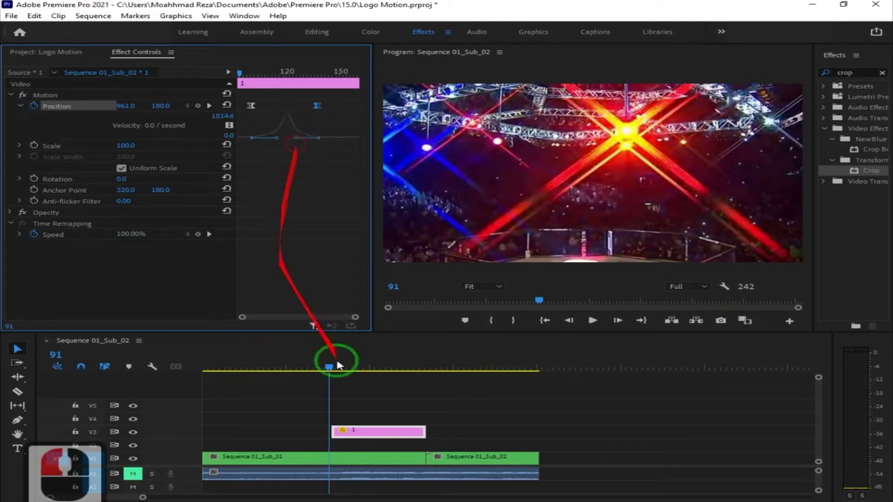
{"action": "left_click", "coordinate": [61, 55]}
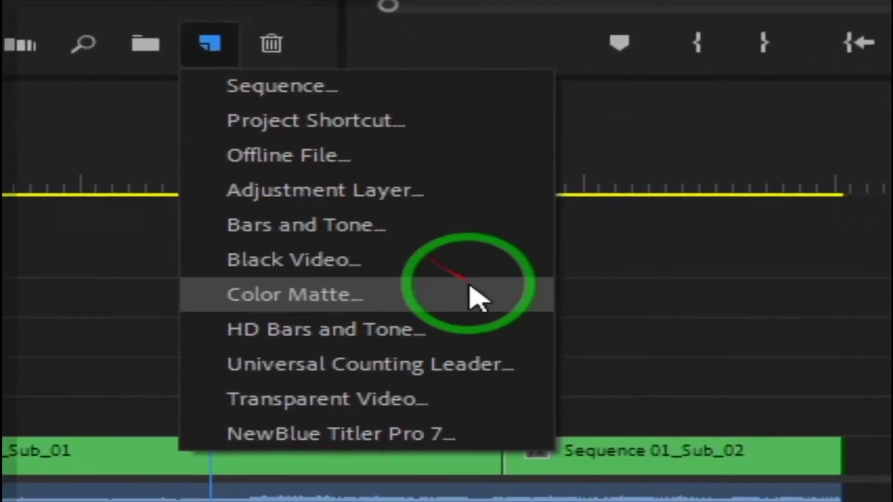
Create a white FFFFFF color matte named 2 in the project bin
{"action": "left_click", "coordinate": [426, 400]}
{"action": "left_click", "coordinate": [477, 304]}
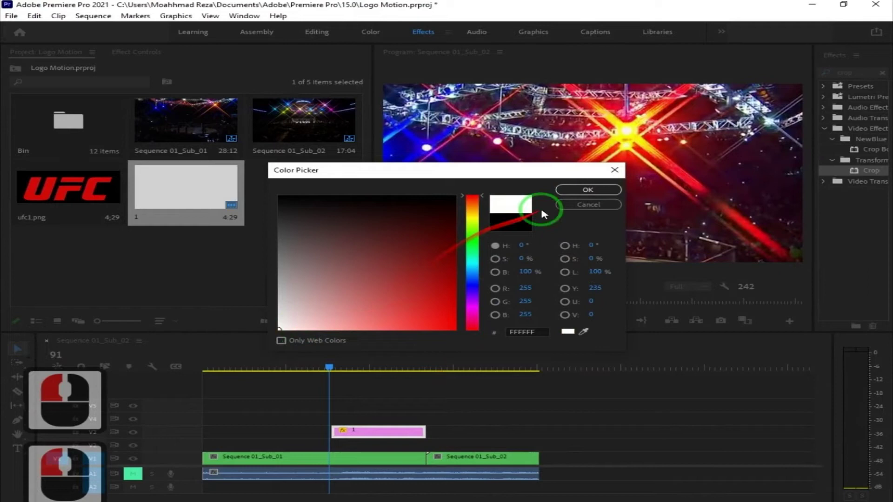
{"action": "left_click", "coordinate": [577, 194]}
{"action": "key", "text": "2"}
{"action": "key", "text": "Return"}
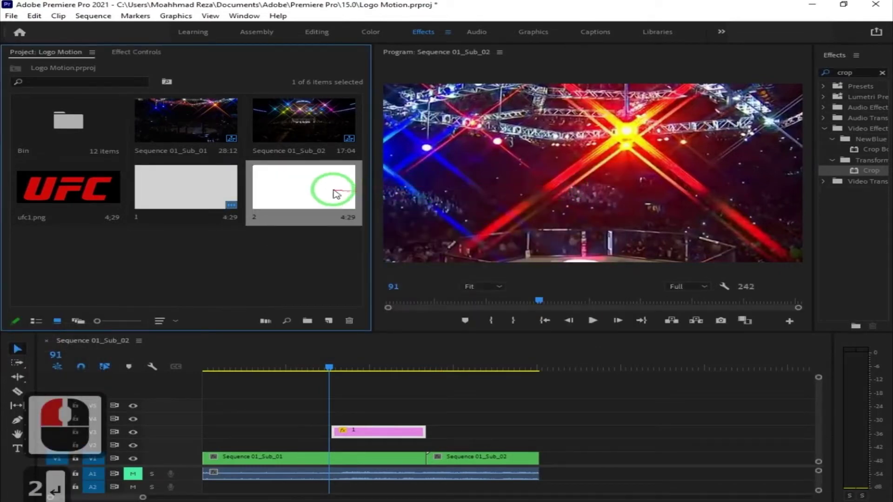
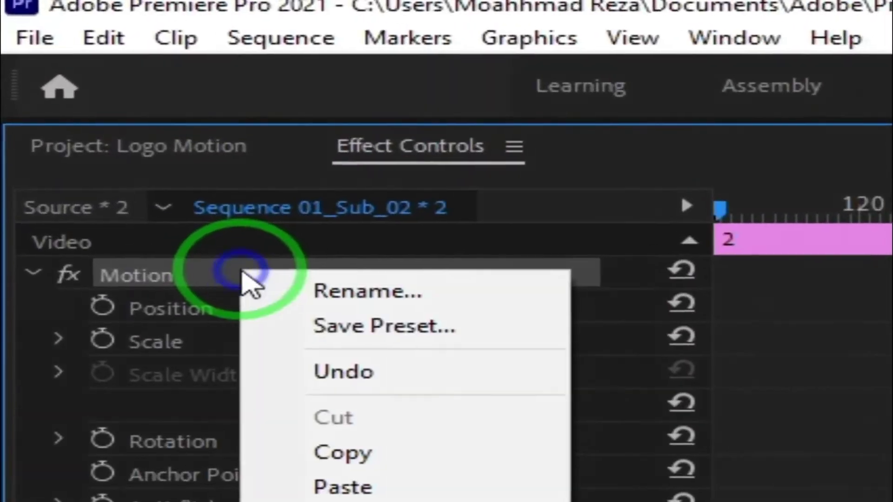
Paste the black matte's eased Motion onto the white matte and pick the UFC logo for the track above
{"action": "double_click", "coordinate": [138, 179]}
{"action": "right_click", "coordinate": [144, 182]}
{"action": "left_click", "coordinate": [378, 422]}
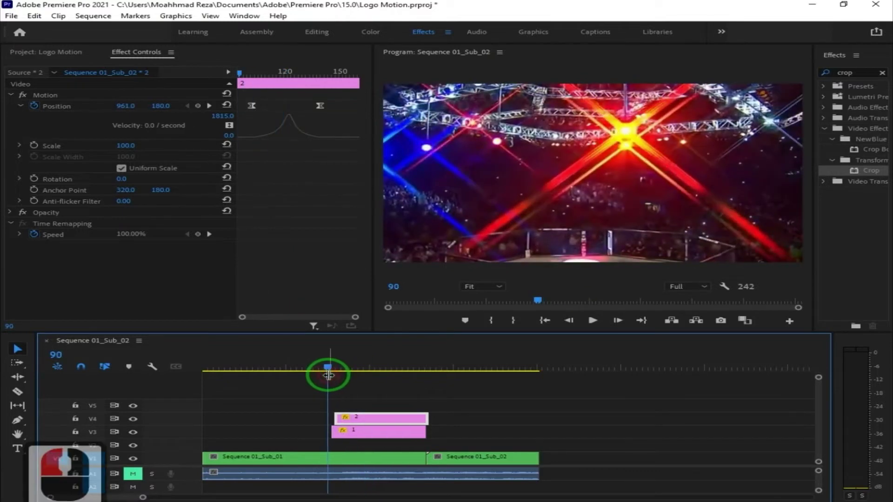
{"action": "left_click", "coordinate": [64, 60]}
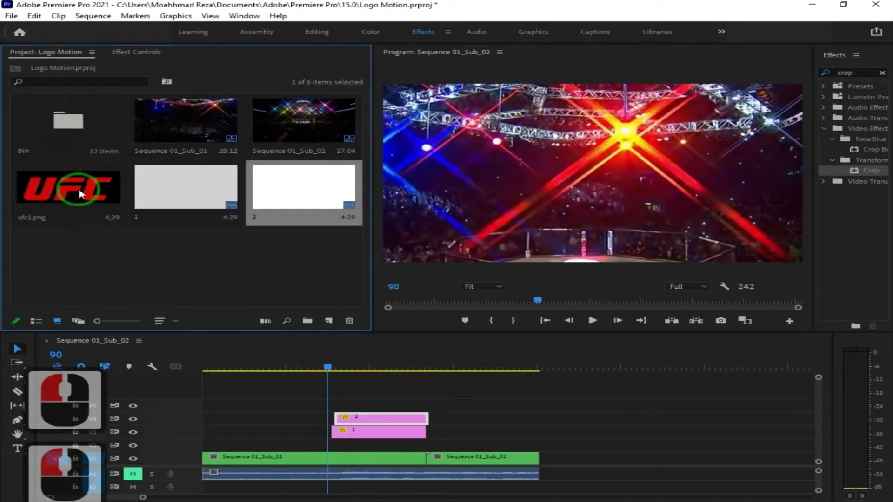
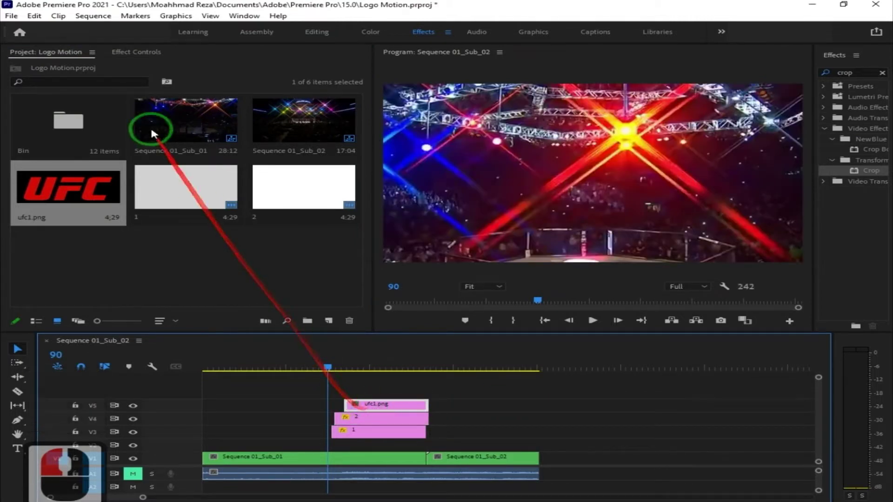
Offset the UFC logo later, paste the eased motion onto it and reduce its Scale to 9
{"action": "left_click_drag", "start_coordinate": [127, 60], "coordinate": [69, 100]}
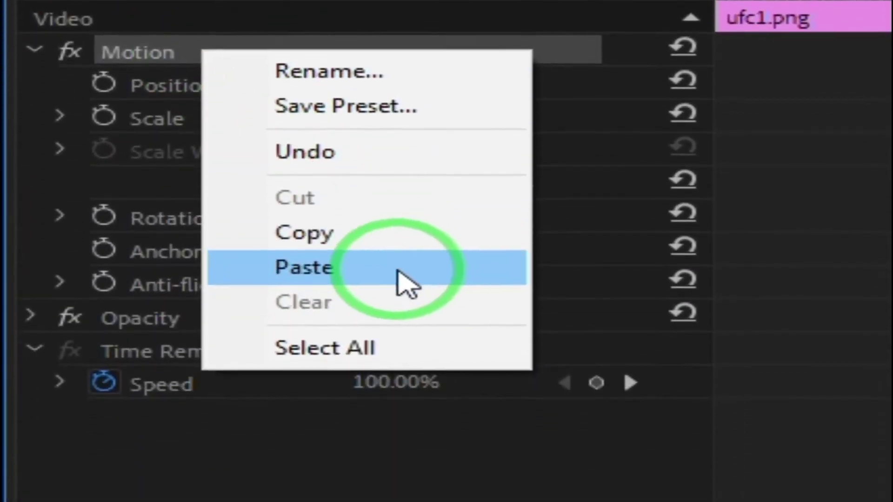
{"action": "left_click_drag", "start_coordinate": [165, 183], "coordinate": [140, 149]}
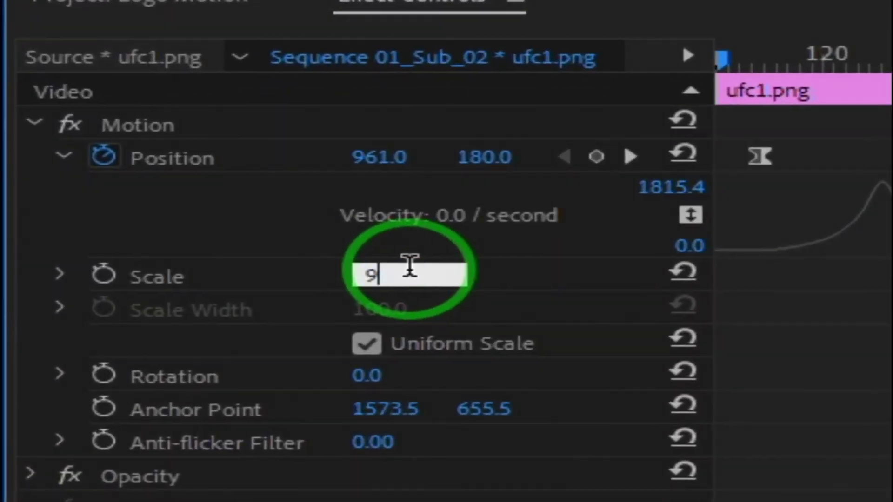
{"action": "left_click", "coordinate": [164, 160]}
{"action": "key", "text": "1"}
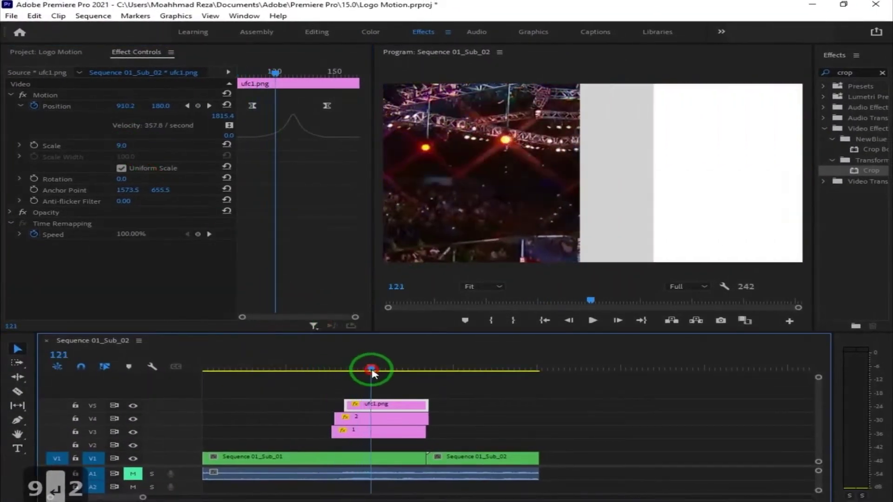